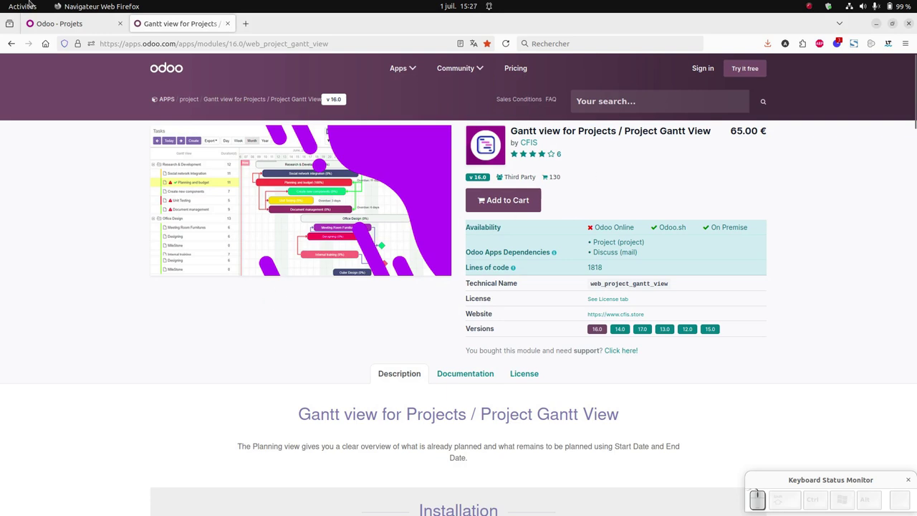
Step: Return to the Projets overview and enter the 'Opération commerciale août' project kanban
left_click(62, 24)
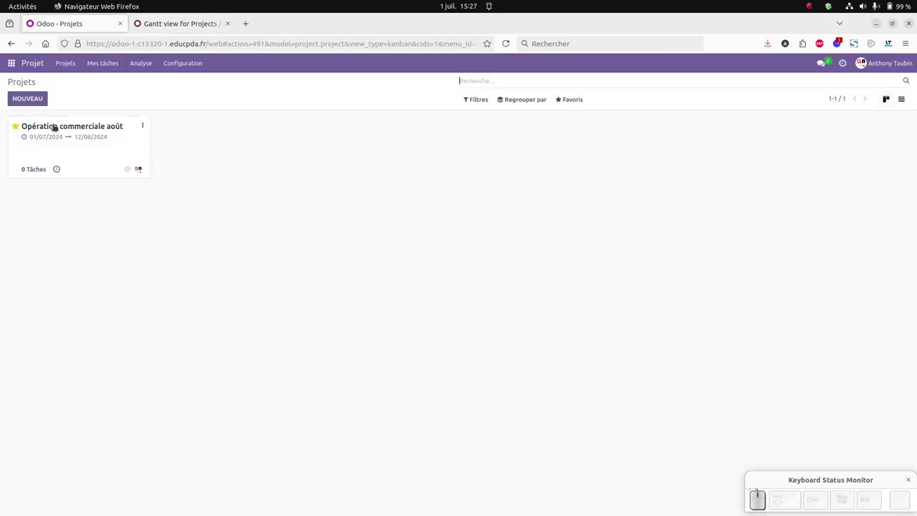
left_click(57, 126)
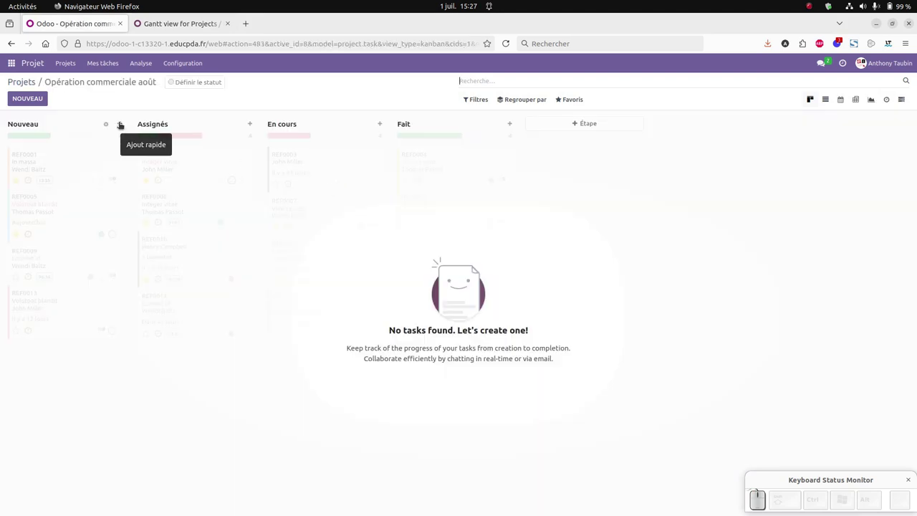
Step: Quick-add task '1- Déterminer les produits à vendre' in Nouveau, assigned to Etudiant Tutoriel
left_click(118, 124)
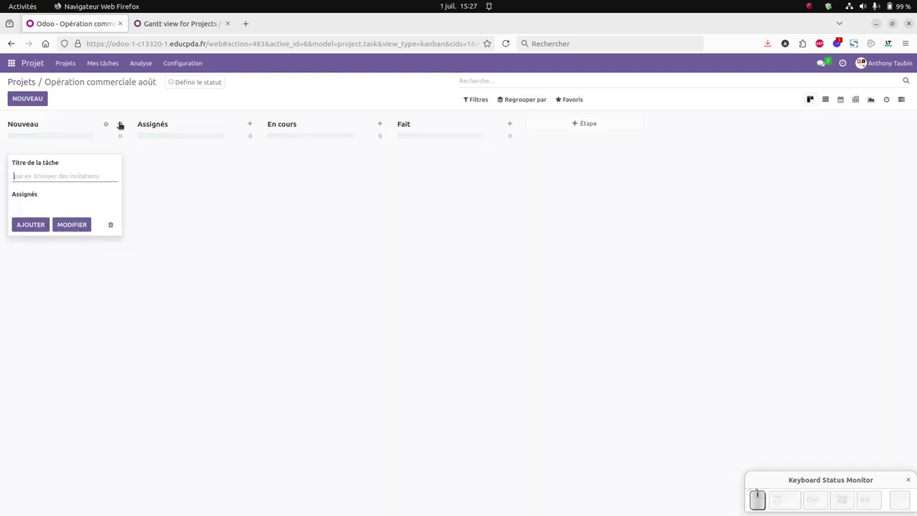
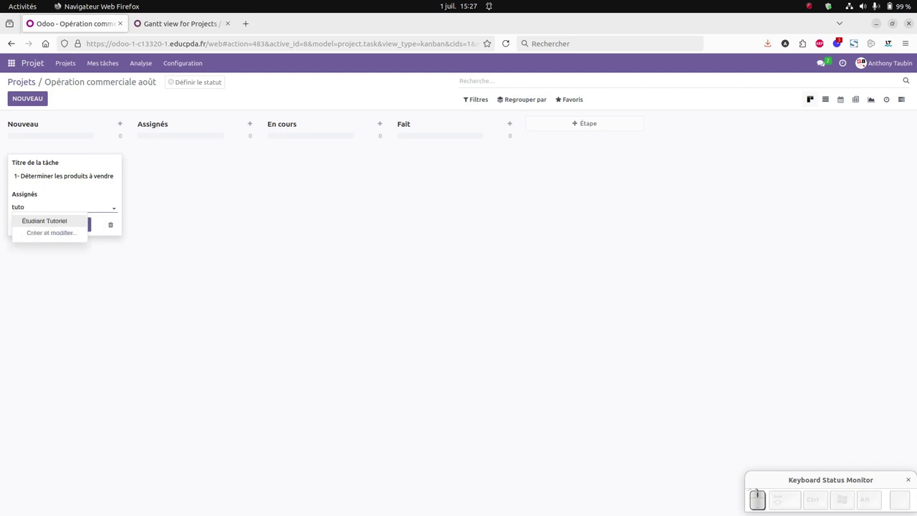
left_click(52, 219)
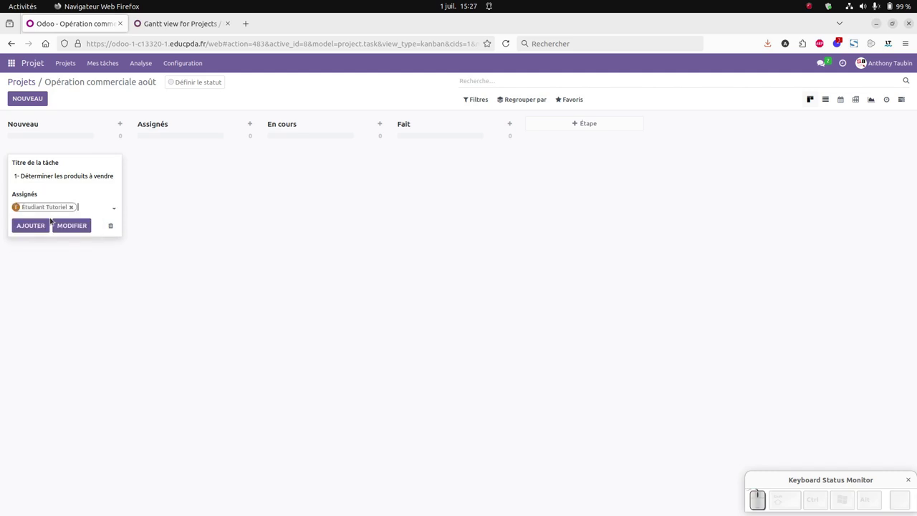
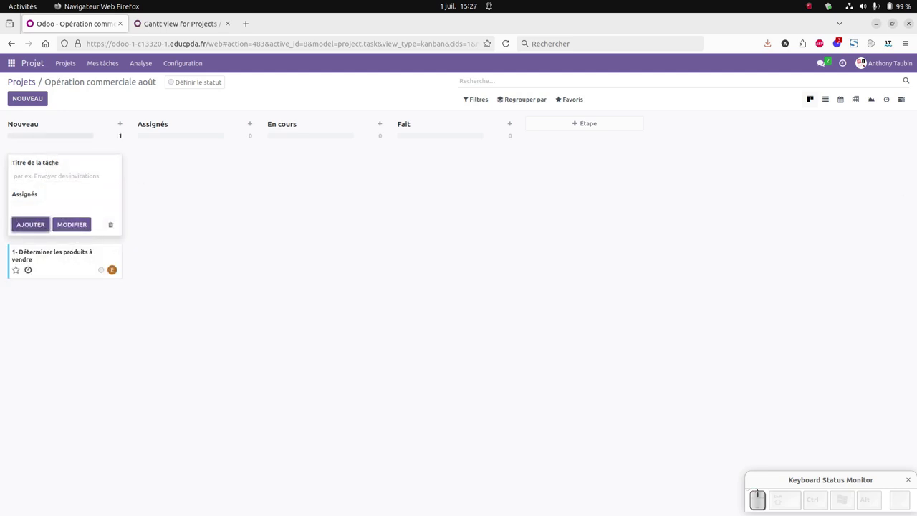
Step: Add task '2- Organiser l'animation' to Nouveau, assigned to yourself
left_click(35, 227)
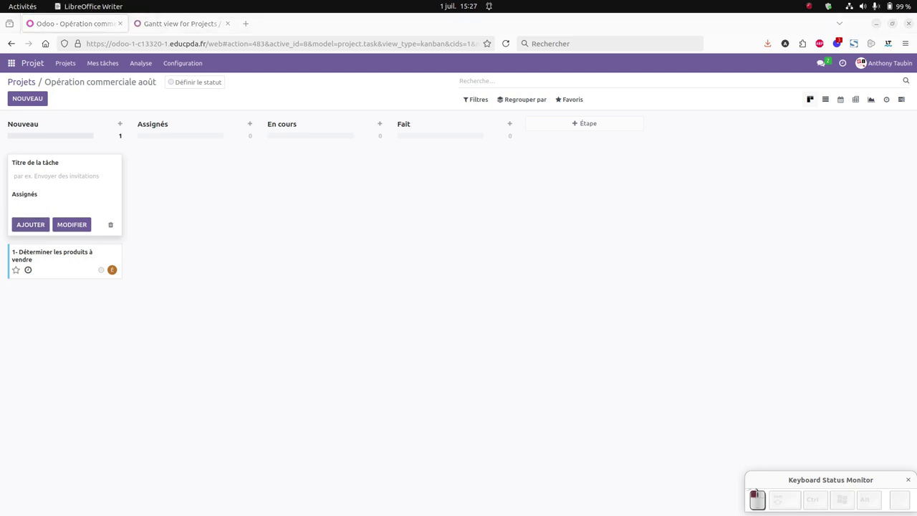
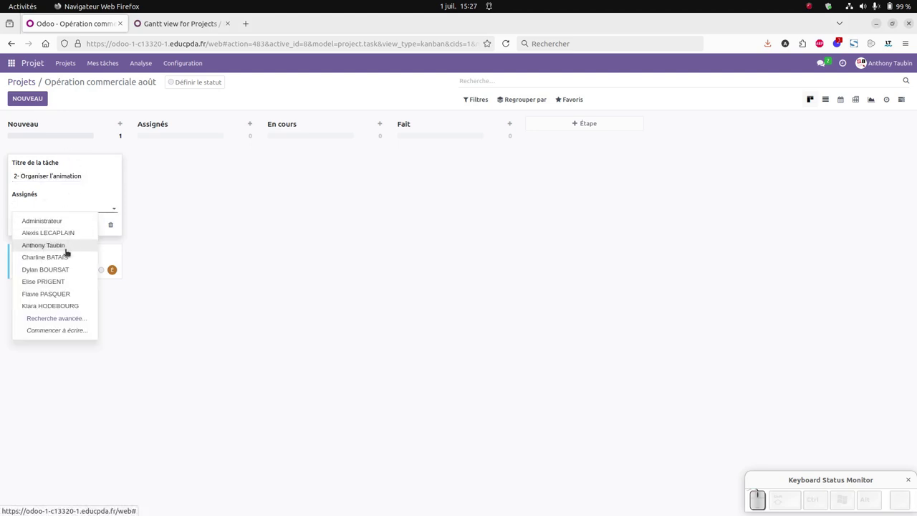
left_click(62, 248)
left_click(34, 227)
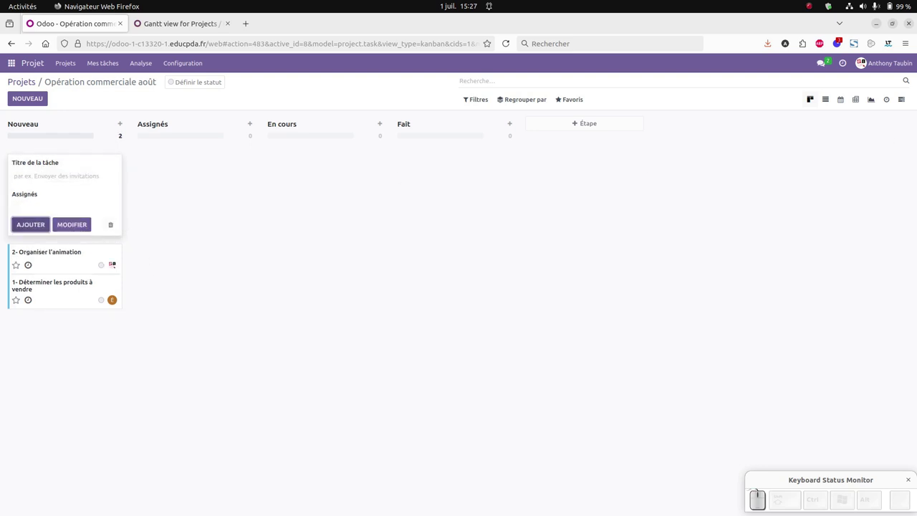
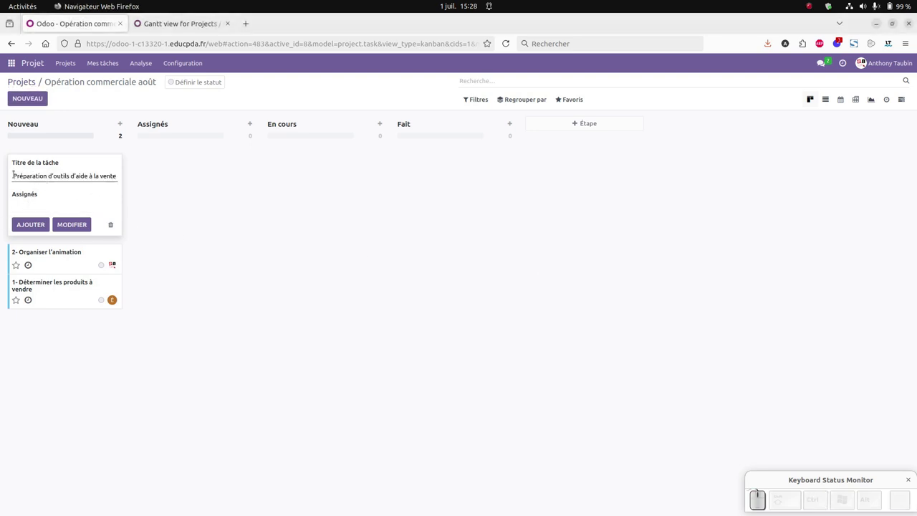
Step: Draft task '3- Préparation d'outils d'aide à la vente' assigned to Etudiant Tutoriel
key("KP_3")
key("KP_Subtract")
key("space")
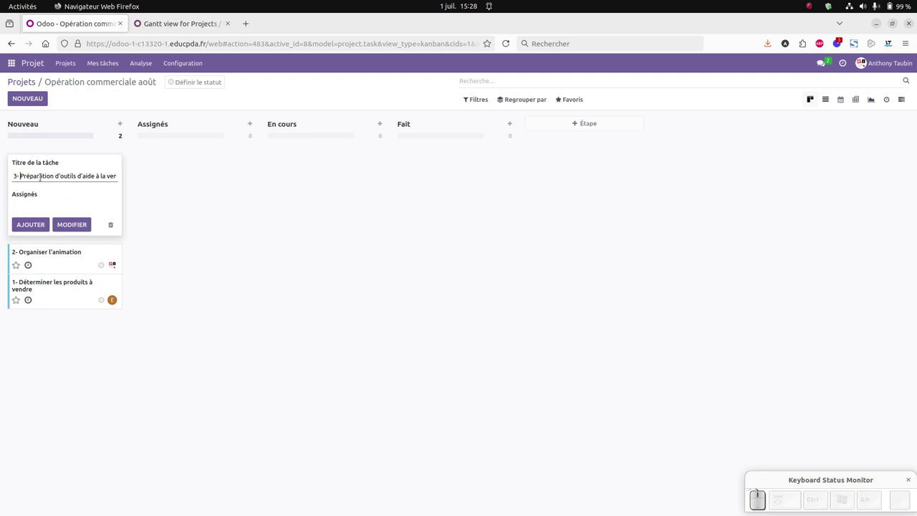
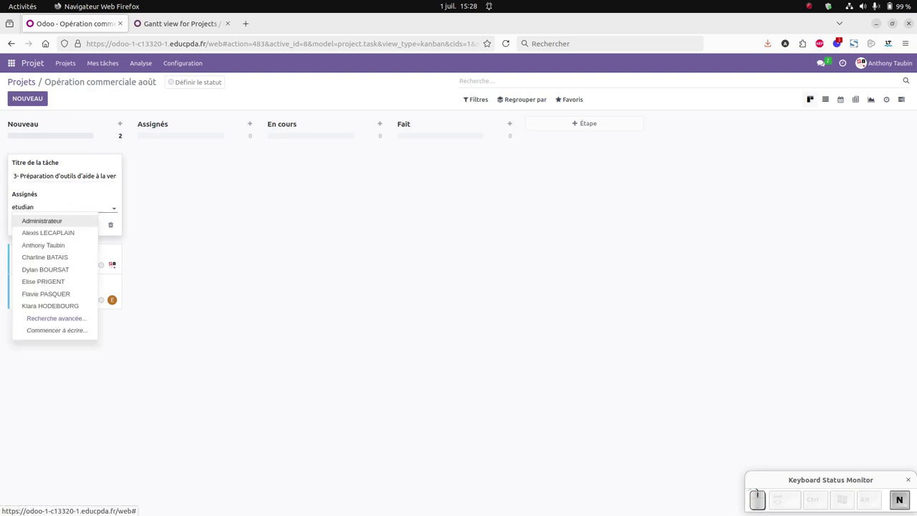
key("BackSpace")
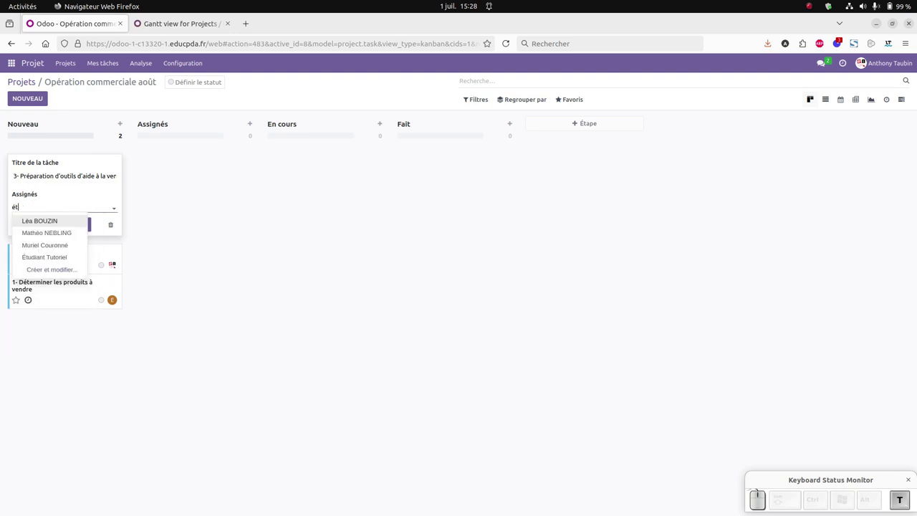
left_click(63, 219)
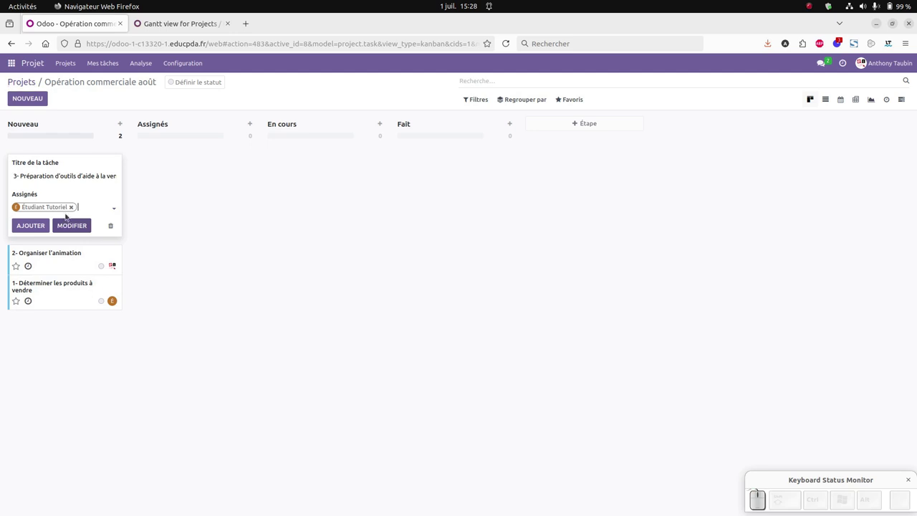
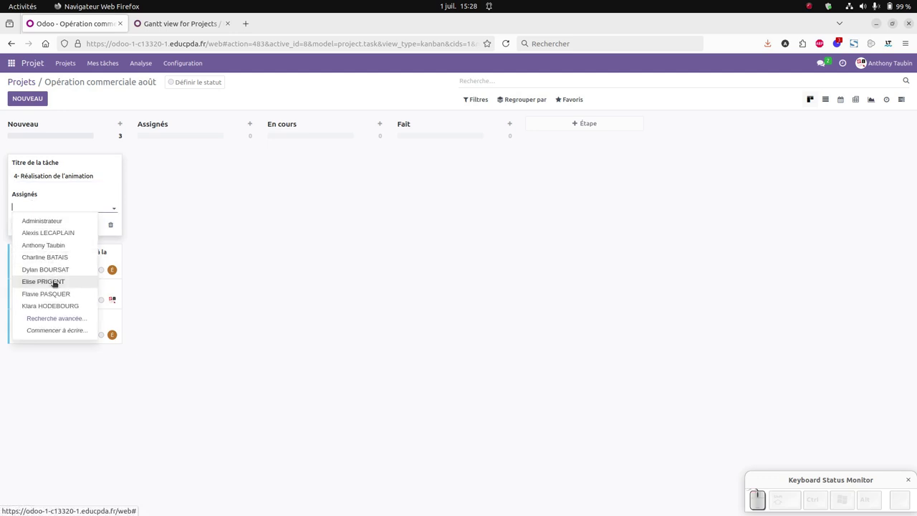
Step: Filter the assignee list for task '4- Réalisation de l'animation' to find Etudiant Tutoriel
key("t")
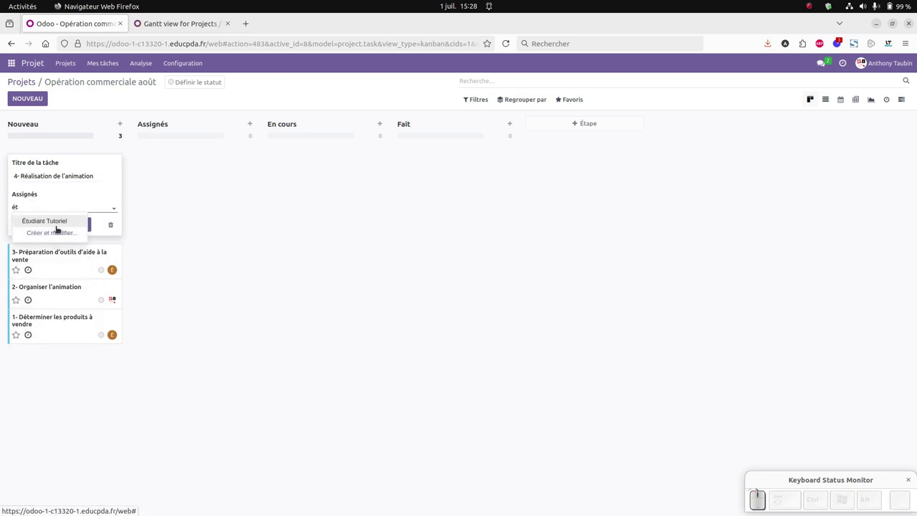
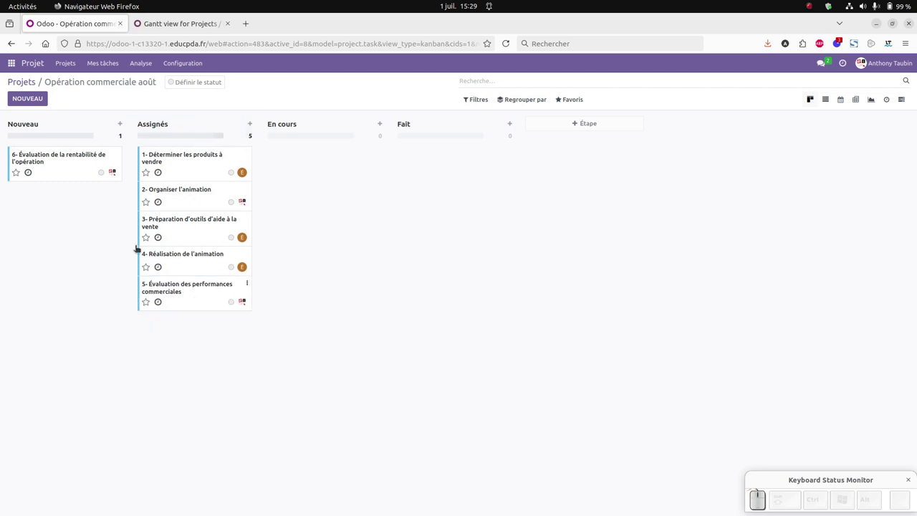
Step: Star tasks 1 and 3 as high priority
left_click(61, 175)
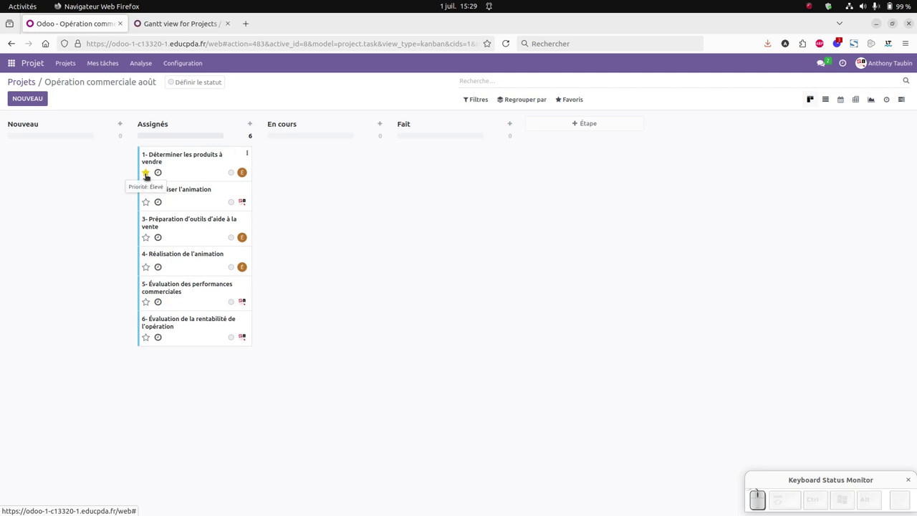
left_click(146, 175)
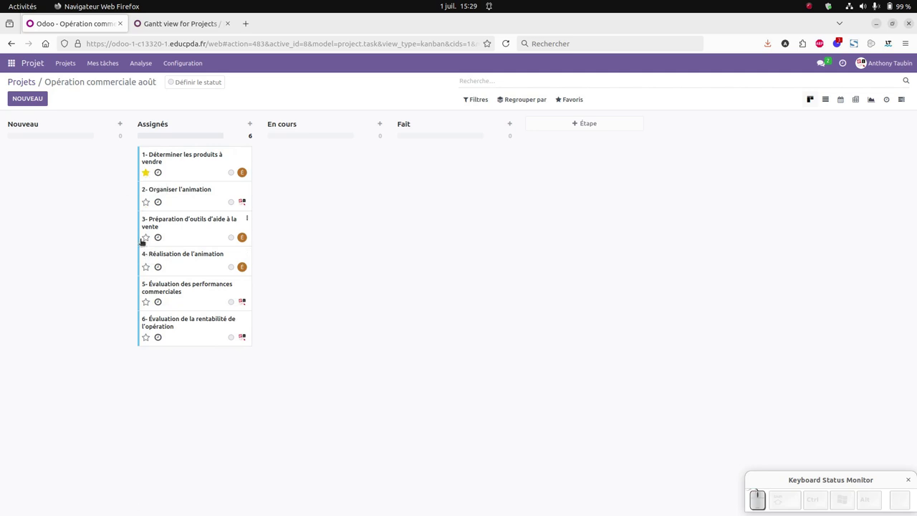
left_click(143, 238)
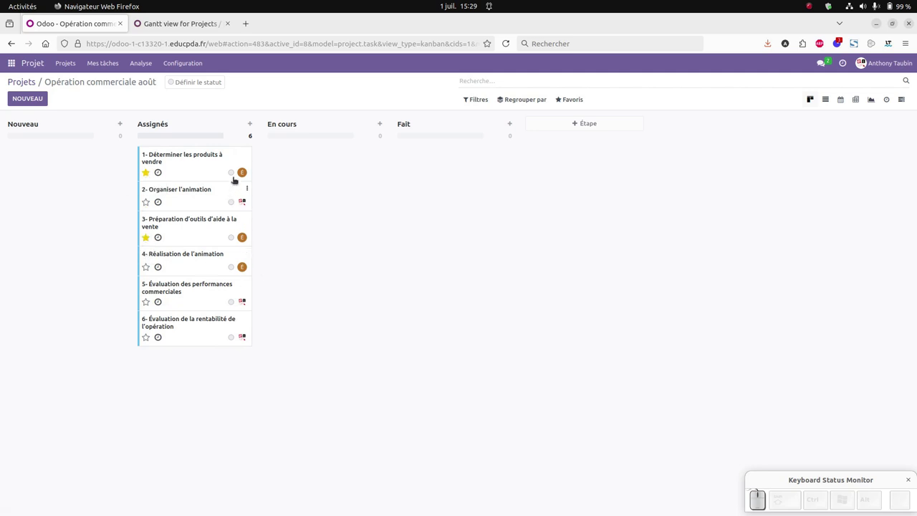
Step: Set task 1's status to Prêt and task 2's to Bloqué
left_click(231, 174)
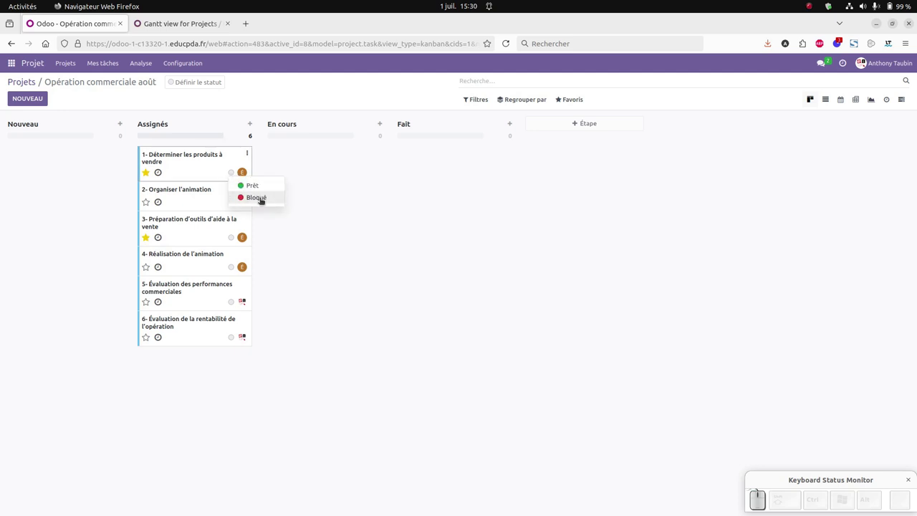
left_click(256, 186)
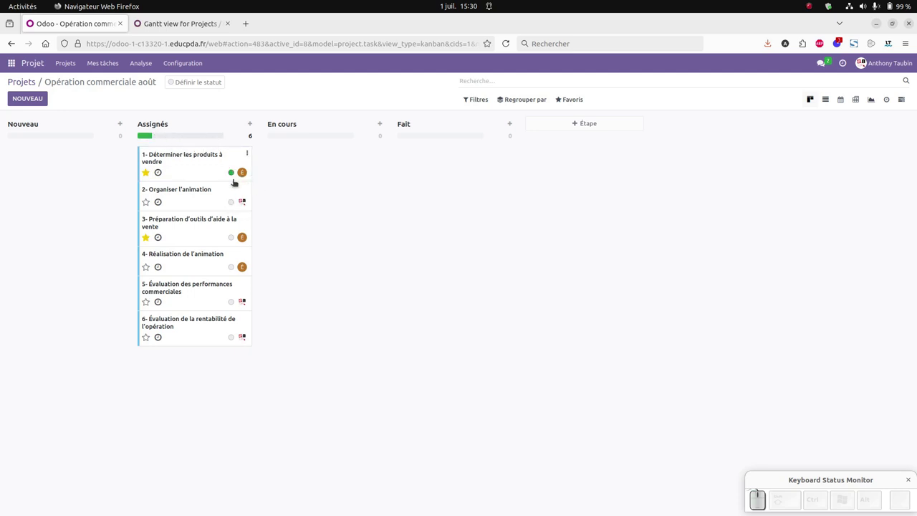
left_click(233, 204)
left_click(247, 228)
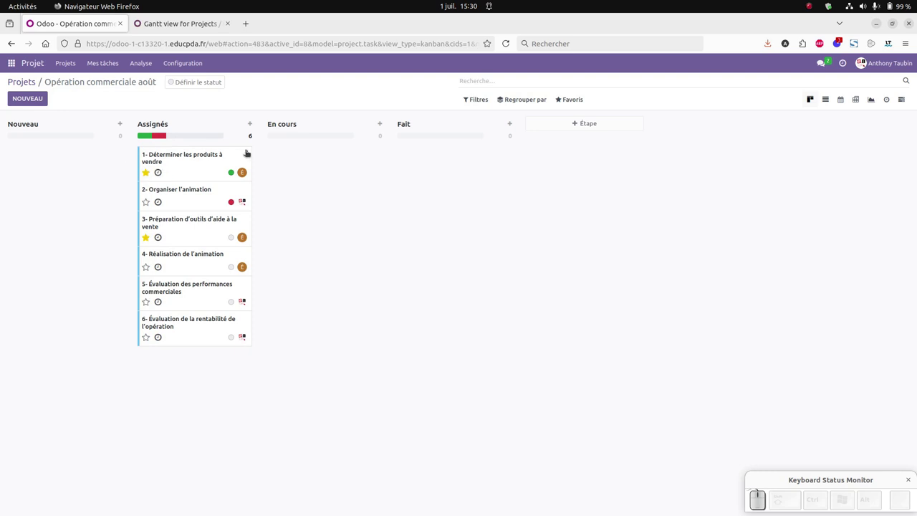
Step: Give the cards of tasks 1, 3 and 4 the red colour from their kebab menus
left_click(245, 152)
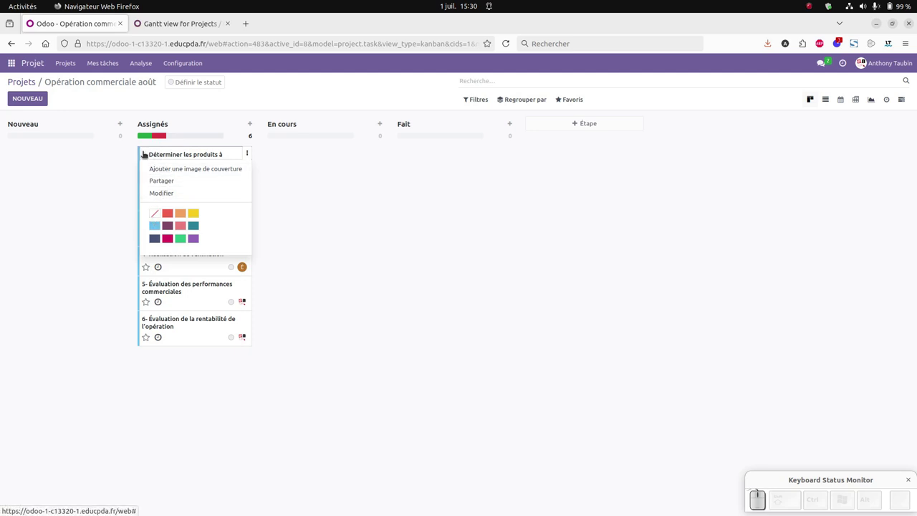
left_click(170, 212)
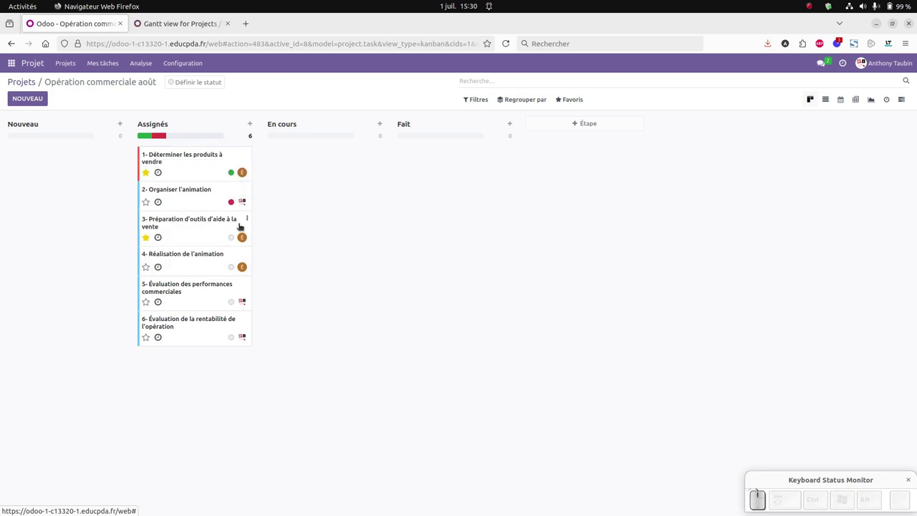
left_click(247, 217)
left_click(168, 275)
left_click(248, 251)
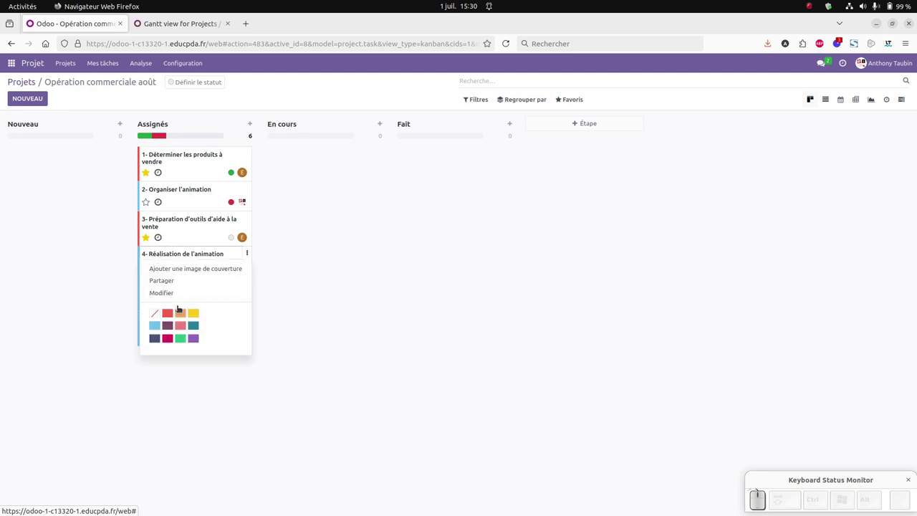
left_click(169, 311)
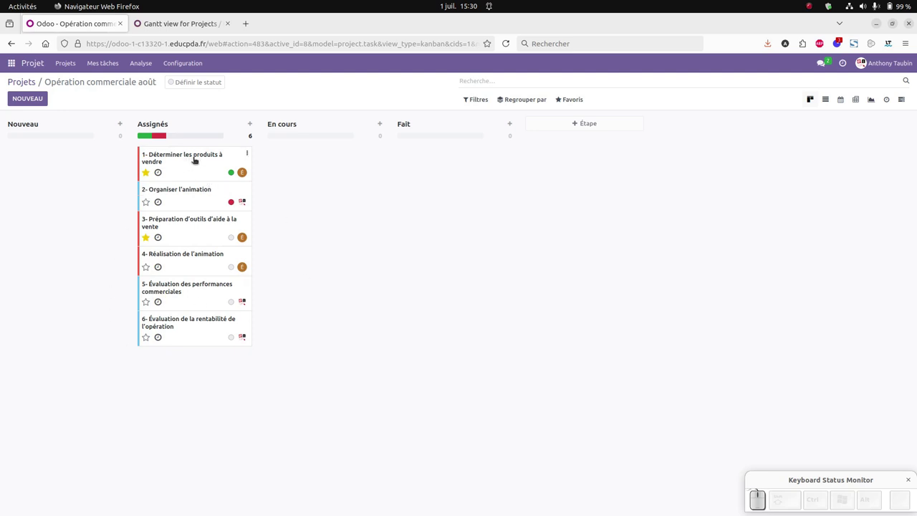
Step: Edit task 1 via Modifier and set its planned start to 01/07/2024
left_click(249, 152)
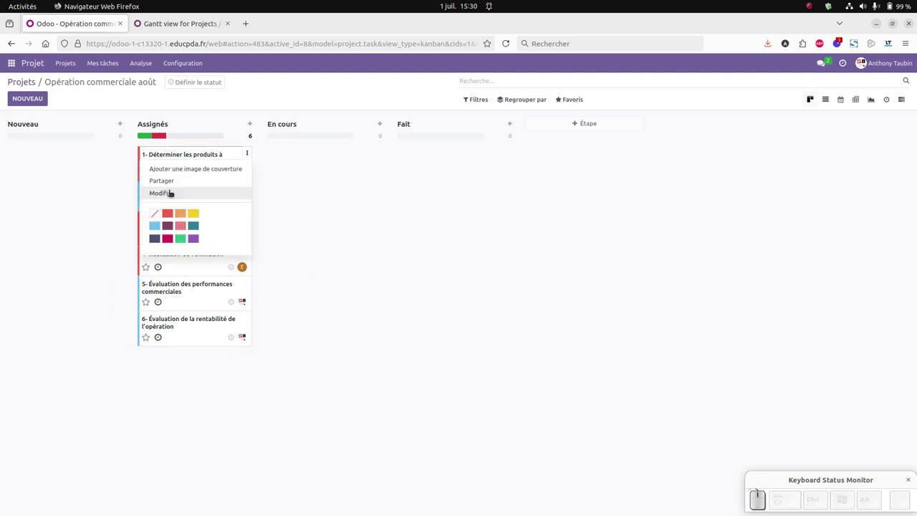
left_click(170, 191)
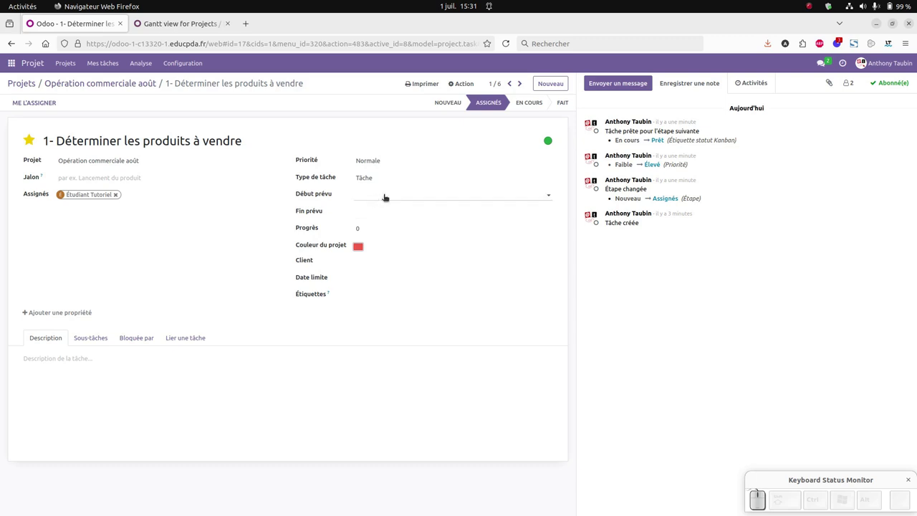
left_click(386, 196)
left_click(376, 247)
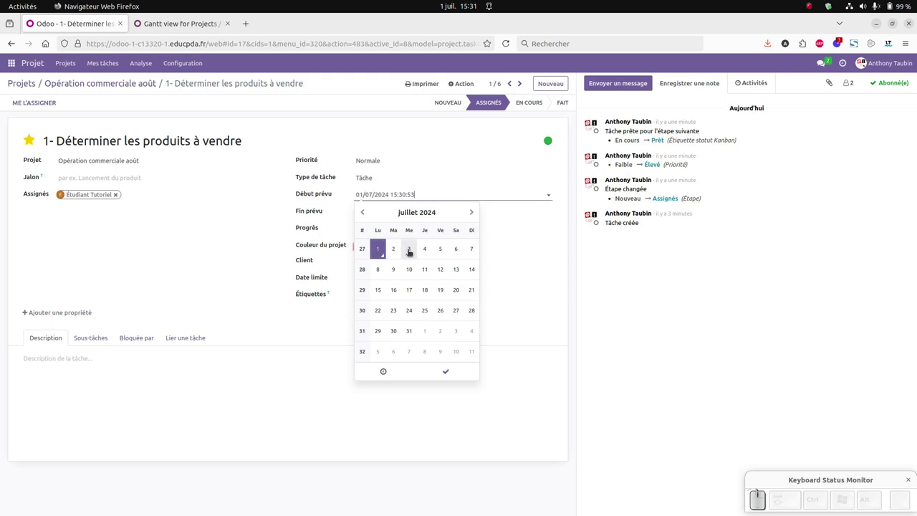
left_click(407, 251)
left_click(376, 247)
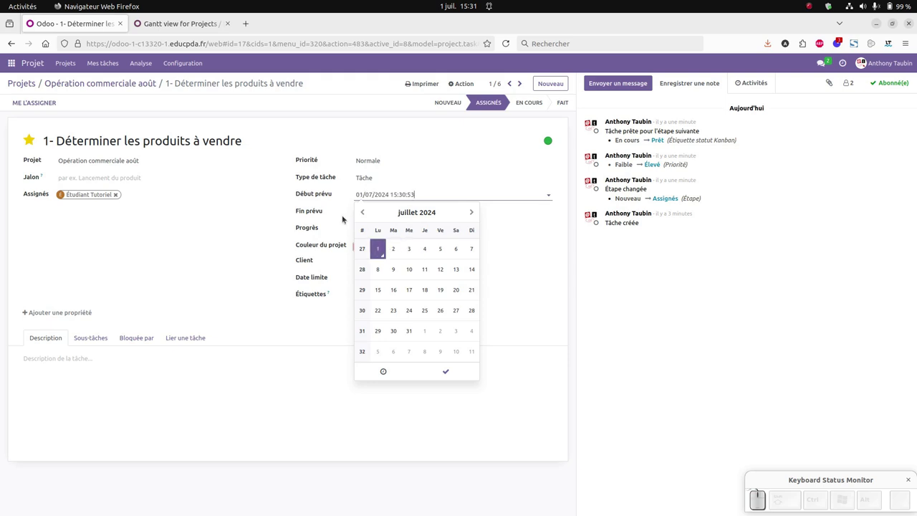
Step: Set task 1's planned end to 03/07/2024 and its progress to 10
left_click(348, 207)
left_click(356, 212)
left_click(401, 268)
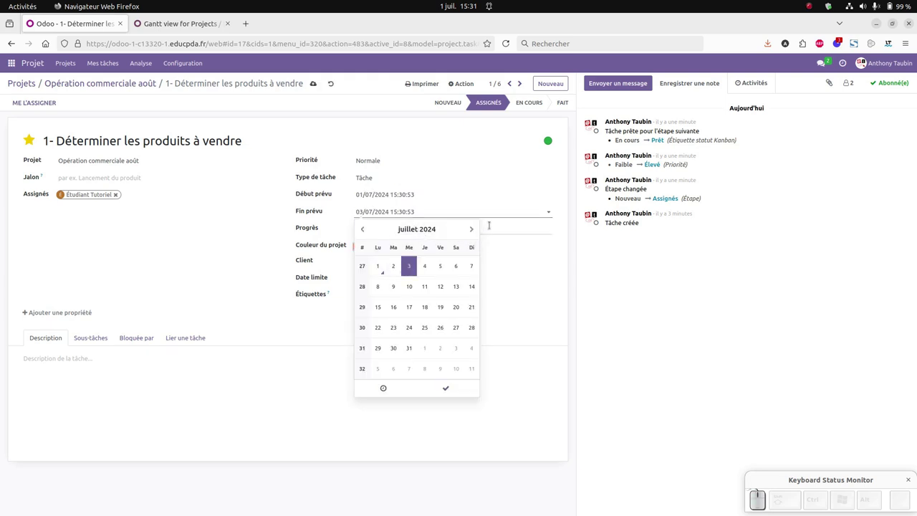
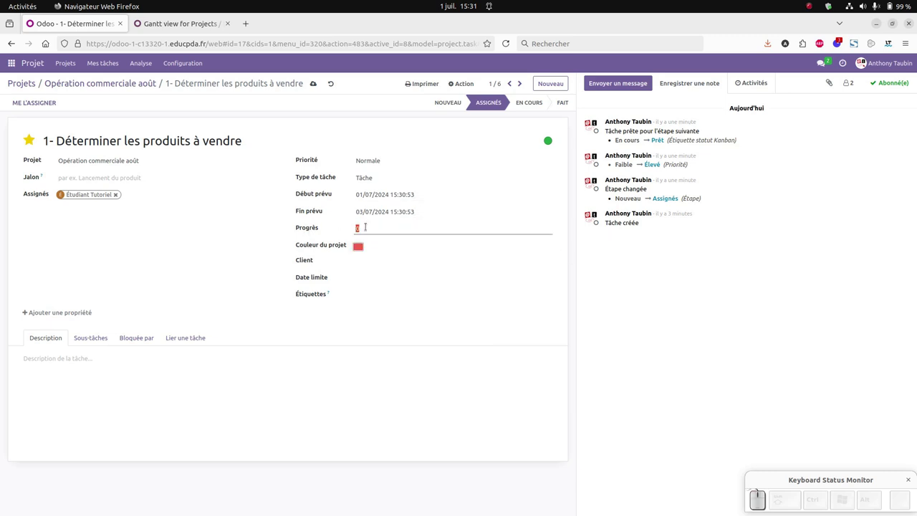
key("KP_1")
key("KP_0")
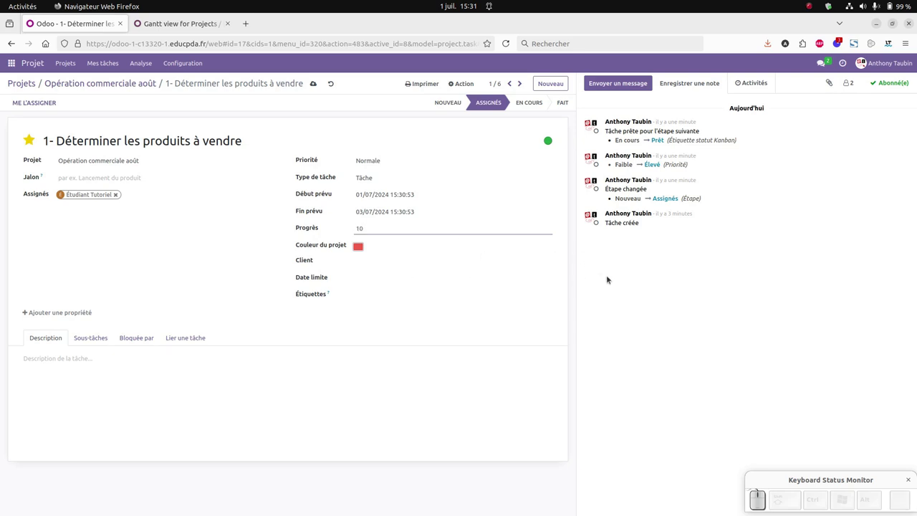
Step: Set task 1's deadline to 06/07/2024
left_click(615, 275)
left_click(374, 281)
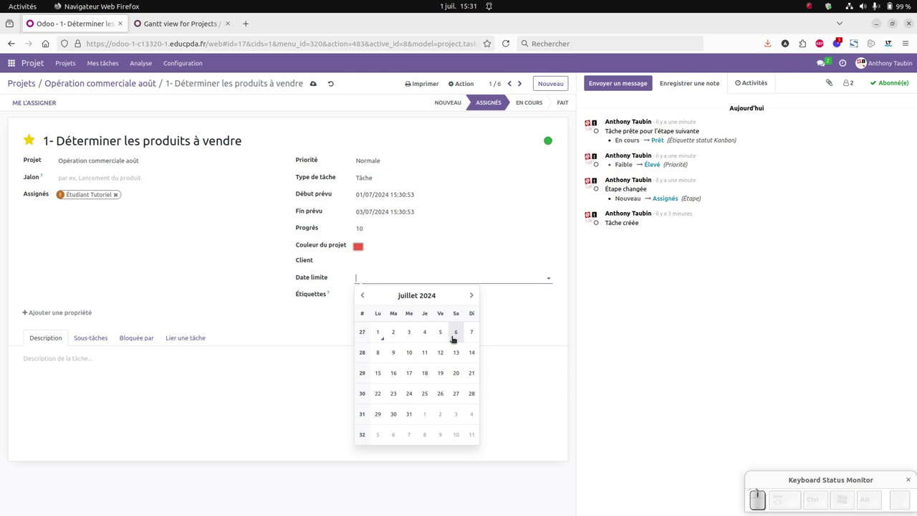
left_click(450, 336)
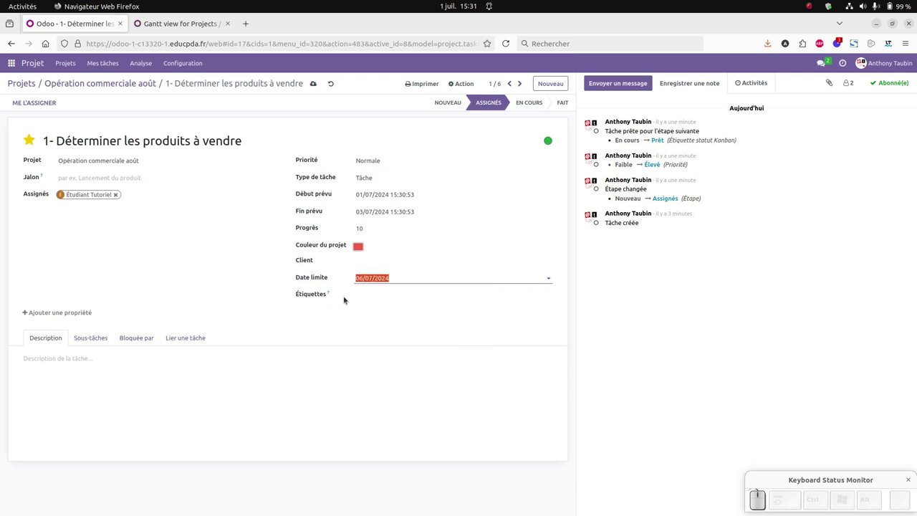
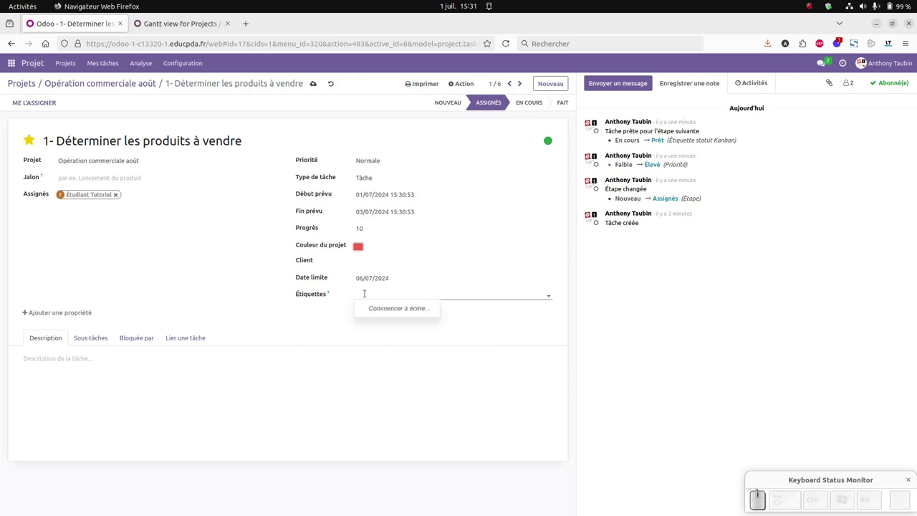
Step: Create and add the 'Produits' tag on task 1
key("shift+p")
key("shift+r")
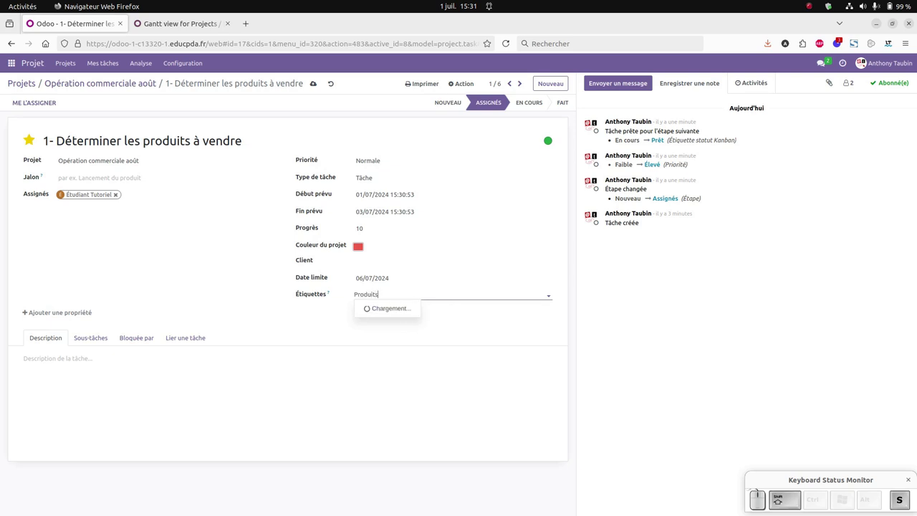
left_click(383, 310)
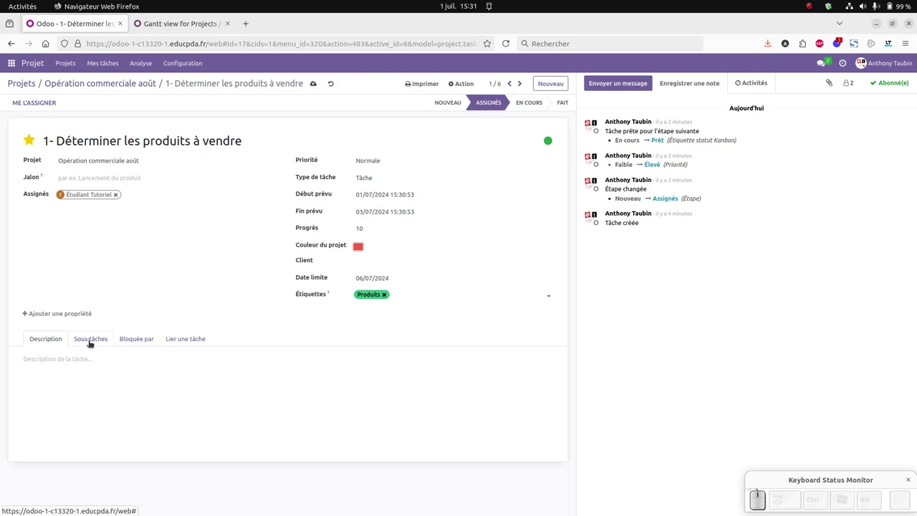
Step: Review the Sous-tâches and Bloquée par tabs, closing the blocker list without adding any
left_click(90, 342)
left_click(50, 340)
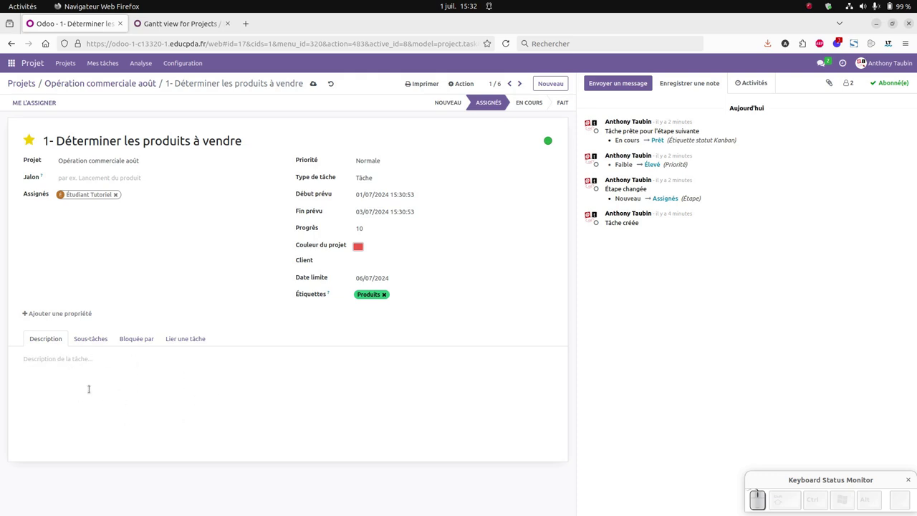
left_click(131, 338)
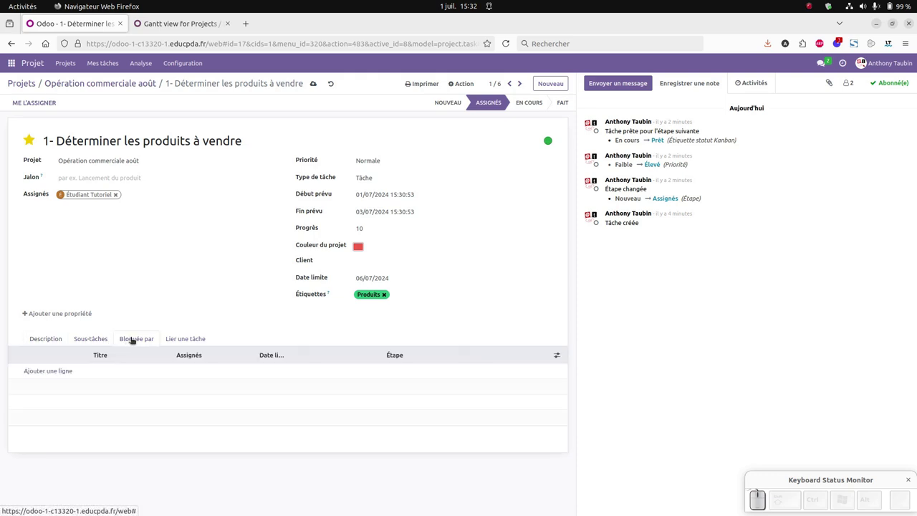
left_click(54, 373)
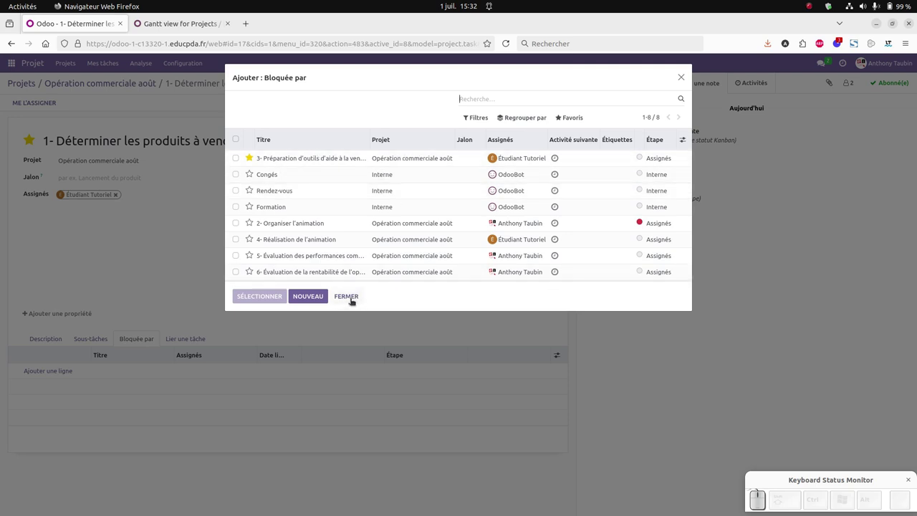
left_click(347, 298)
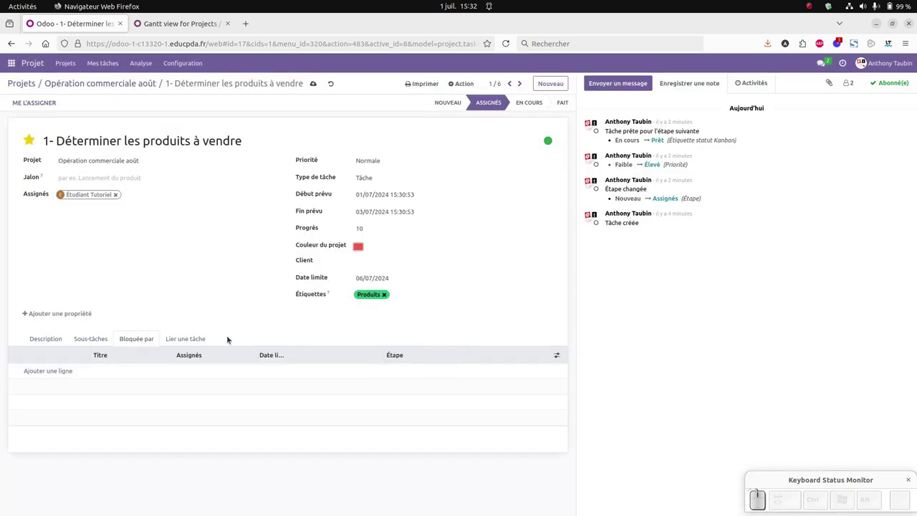
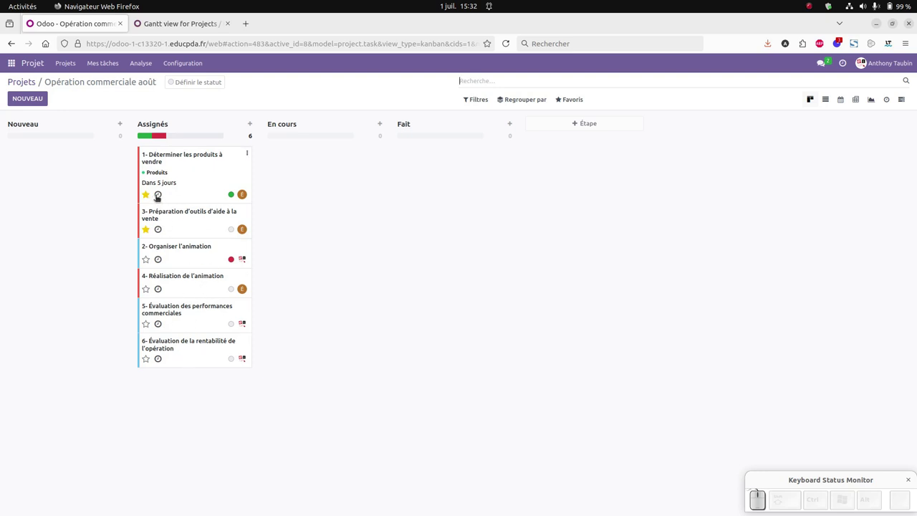
Step: Show task 1's planned activities from its card's activity clock on the kanban
left_click(159, 195)
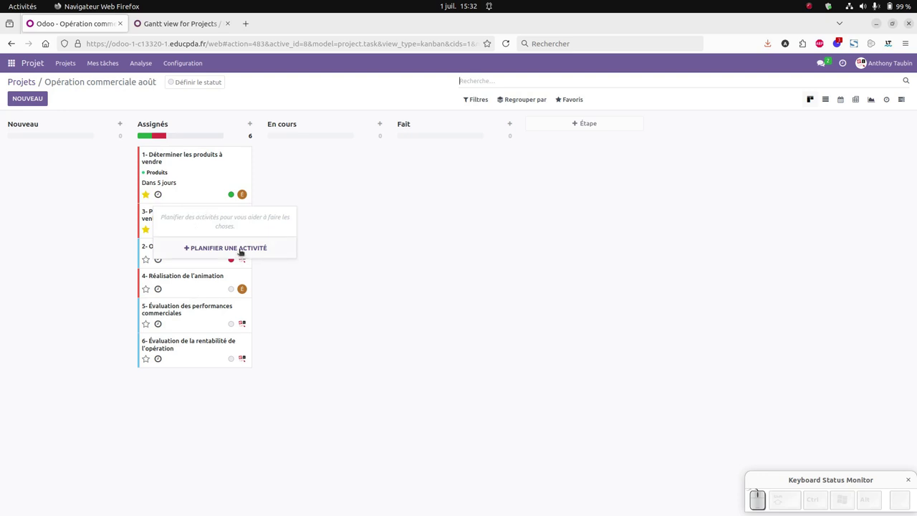
left_click(238, 251)
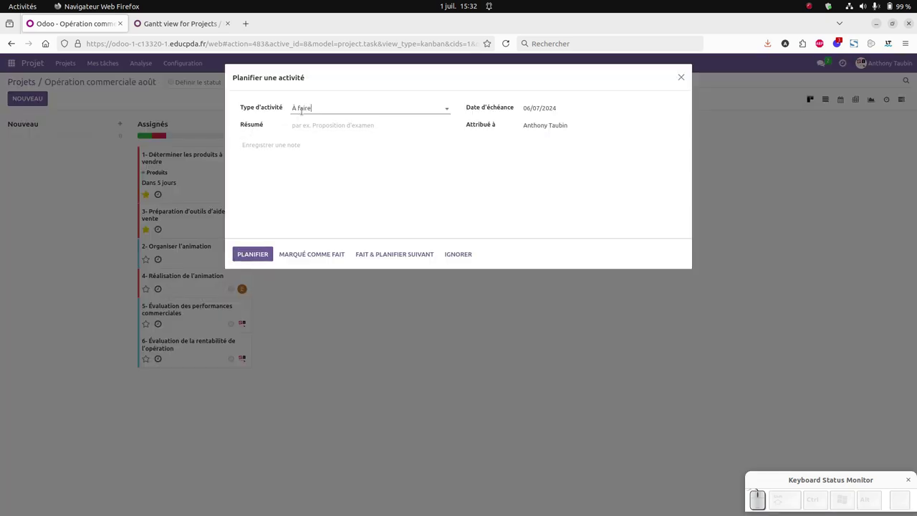
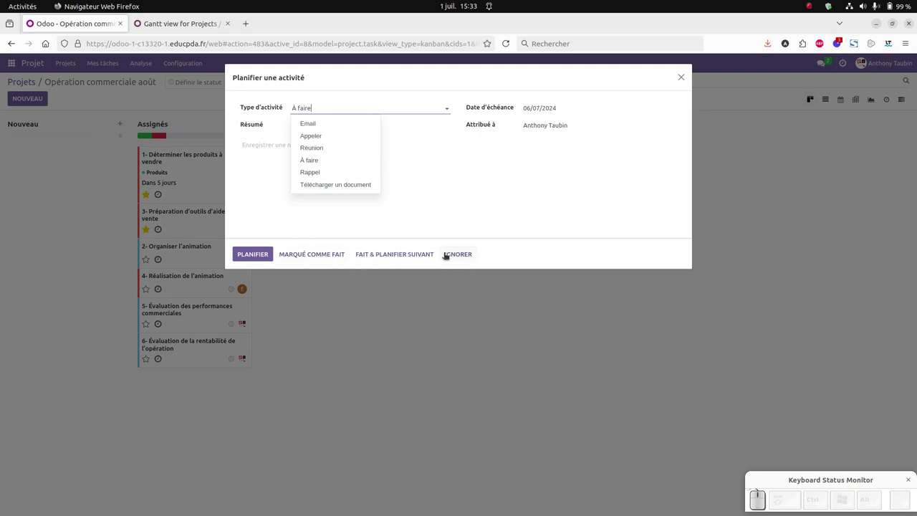
left_click(458, 254)
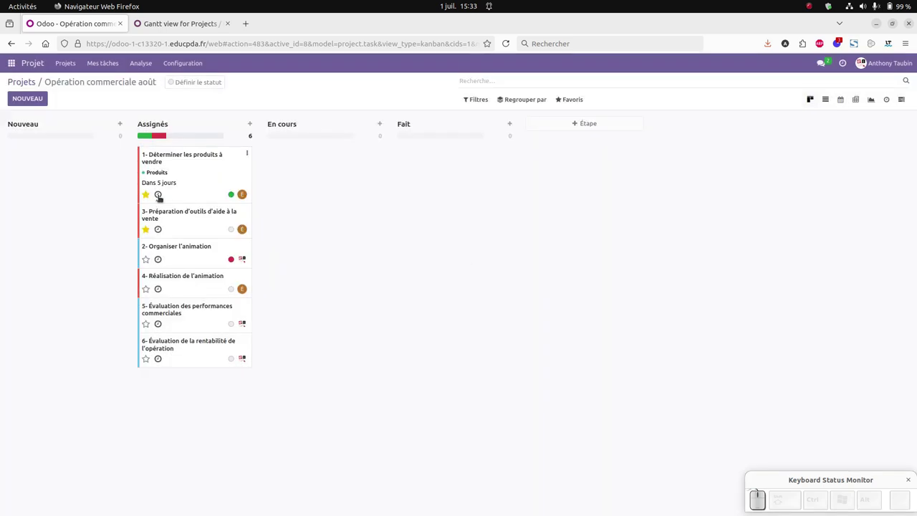